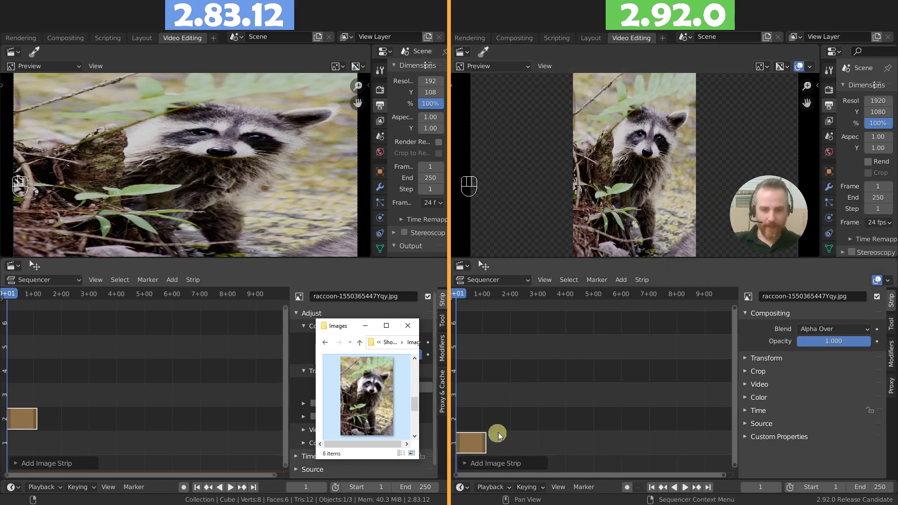
Frame the raccoon strip to fill the timeline in both the 2.92 and 2.83 sequencers.
{"action": "left_click", "coordinate": [569, 390]}
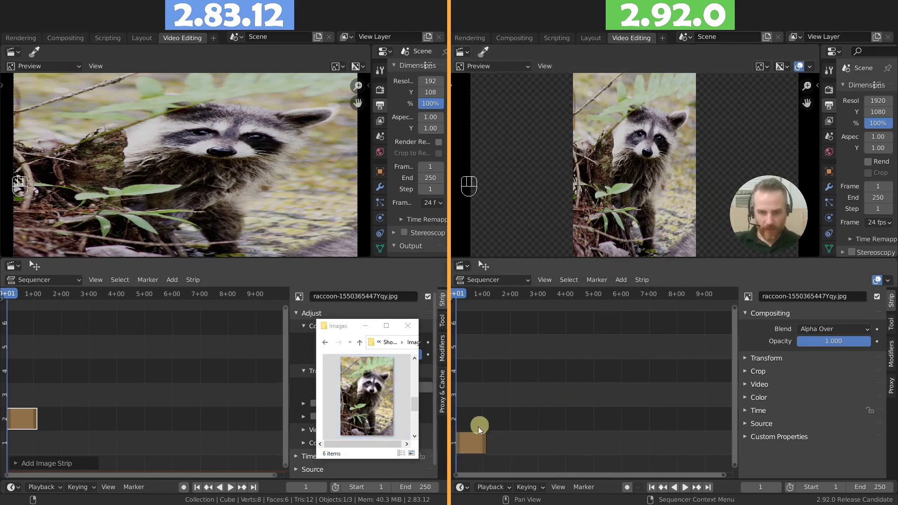
{"action": "middle_click", "coordinate": [474, 440]}
{"action": "key", "text": "KP_Decimal"}
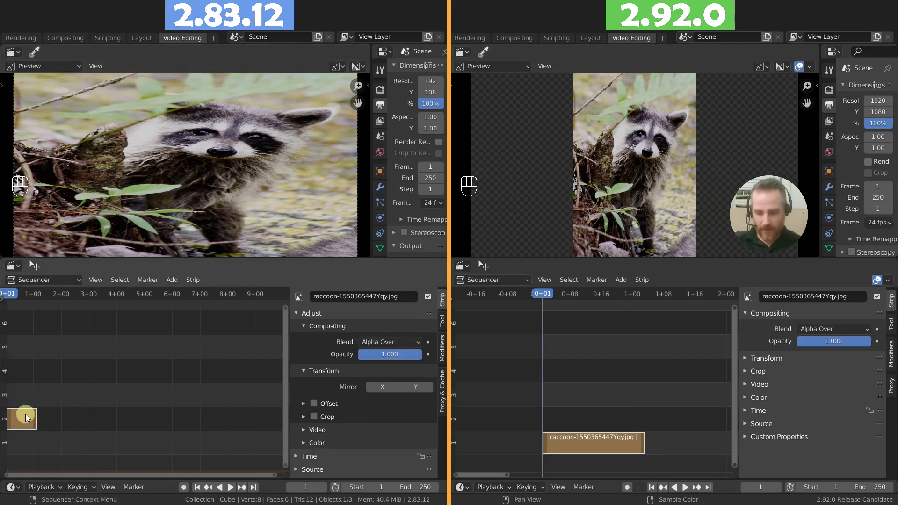
{"action": "key", "text": "KP_Decimal"}
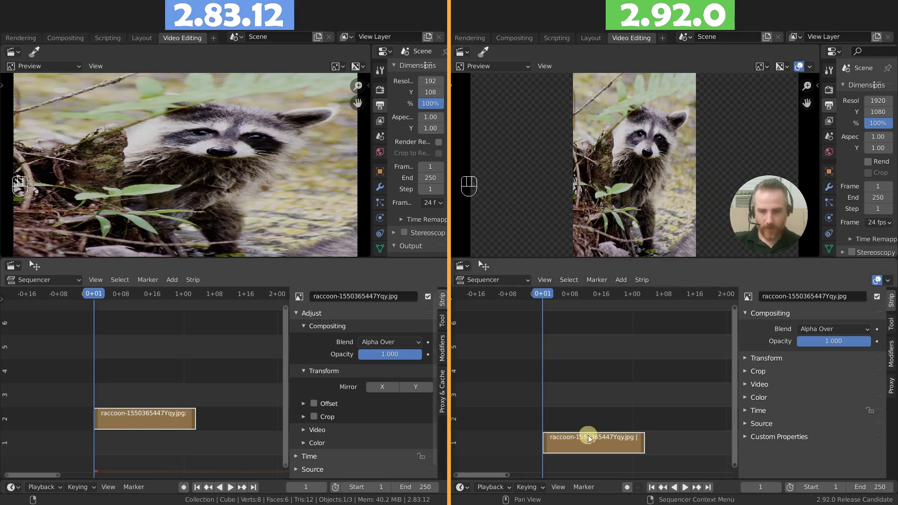
Slide the raccoon strip in 2.92 up onto channel 2.
{"action": "left_click", "coordinate": [585, 448]}
{"action": "key", "text": "g"}
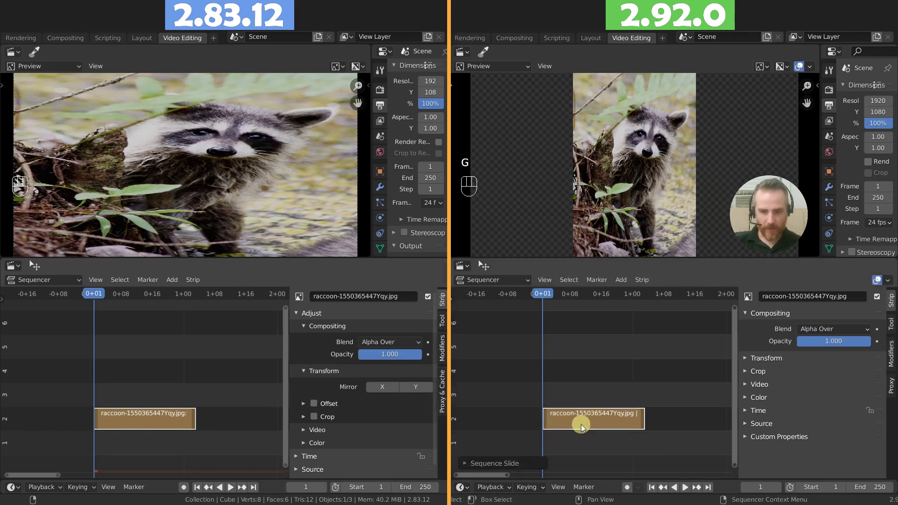
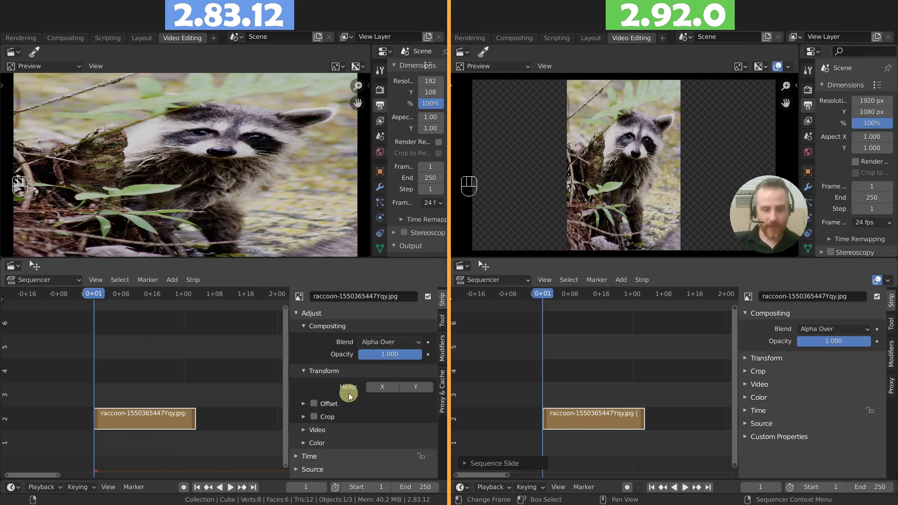
Enable Offset on the 2.83 raccoon strip for a 379 px X, -22 px Y shift.
{"action": "double_click", "coordinate": [336, 374]}
{"action": "left_click", "coordinate": [155, 426]}
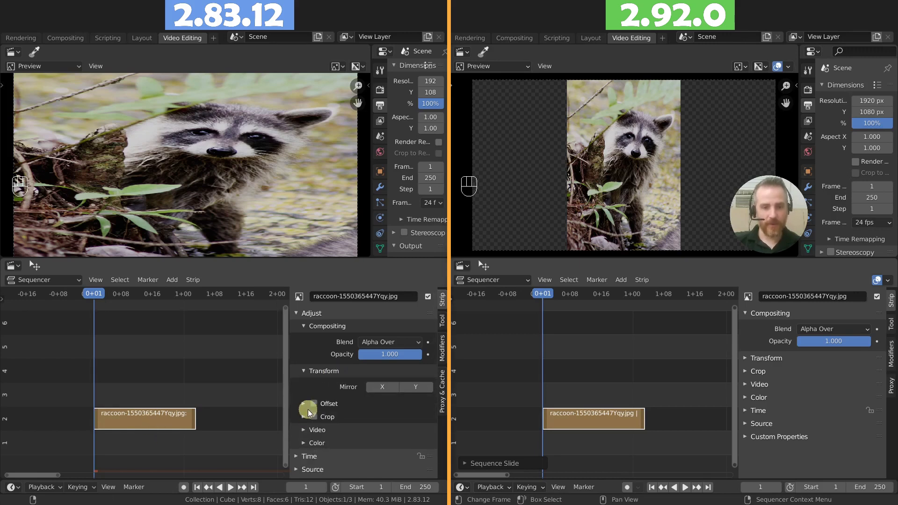
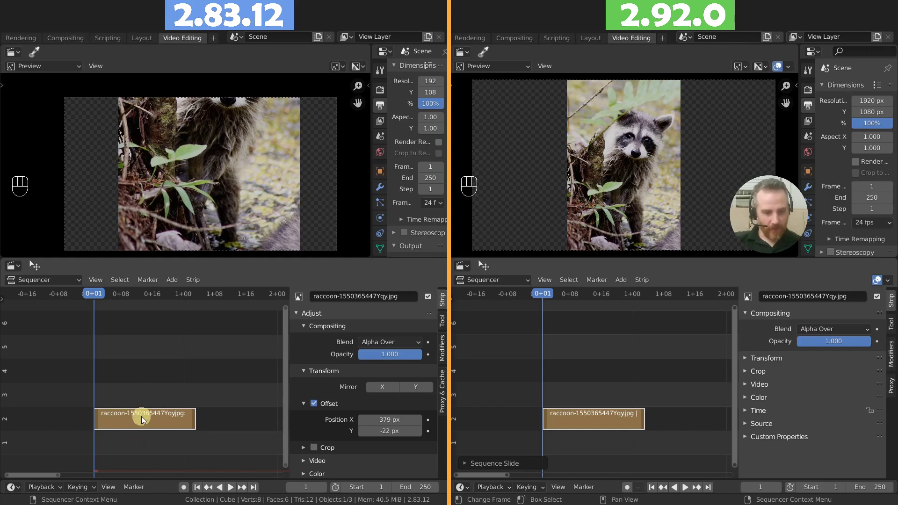
Select the raccoon strip and bring up the Add menu for a Transform effect strip.
{"action": "left_click", "coordinate": [152, 424]}
{"action": "key", "text": "shift+a"}
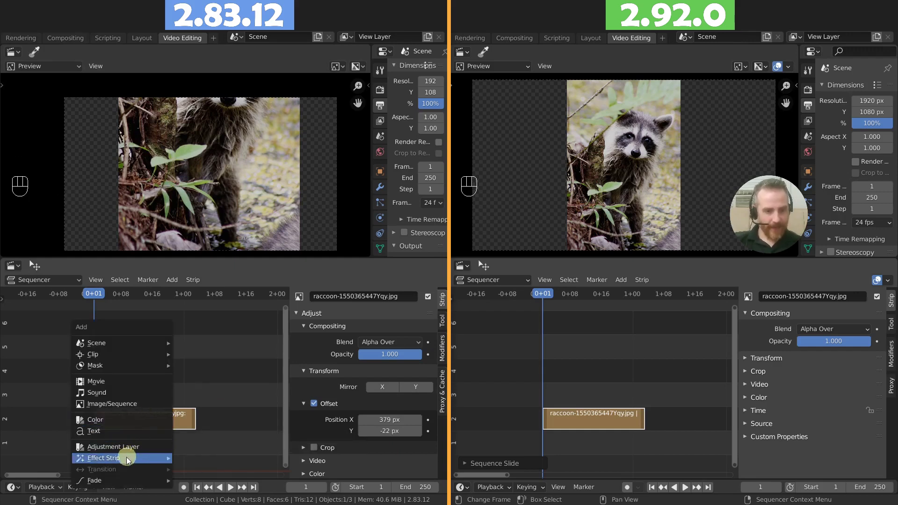
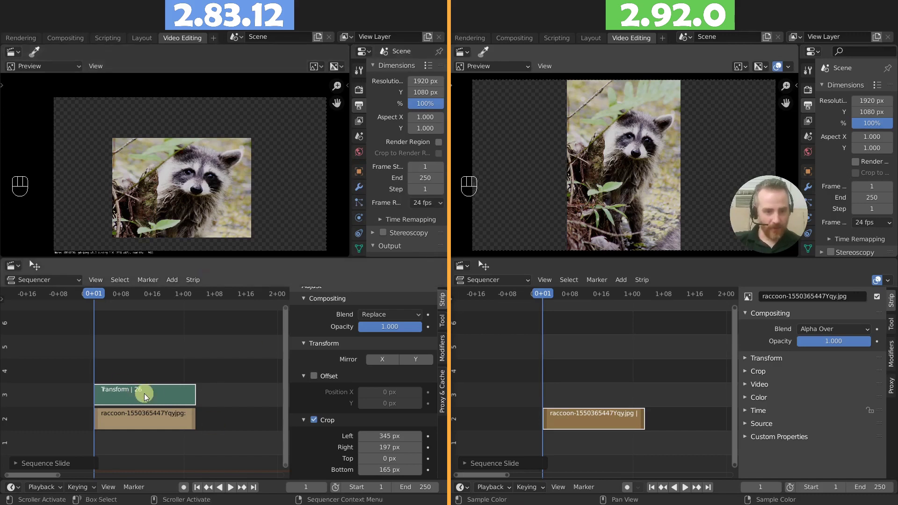
Turn off the image offset and disable Uniform Scale on the Transform effect.
{"action": "left_click", "coordinate": [157, 423]}
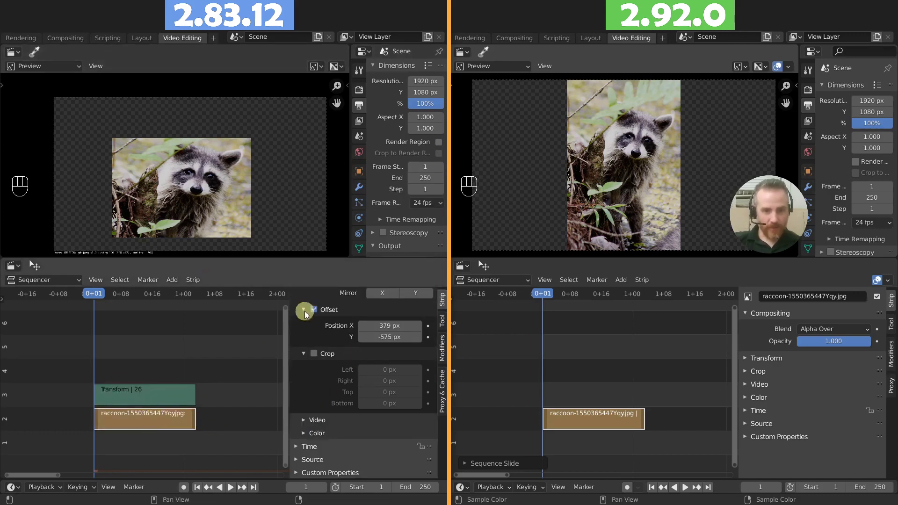
{"action": "left_click", "coordinate": [317, 313]}
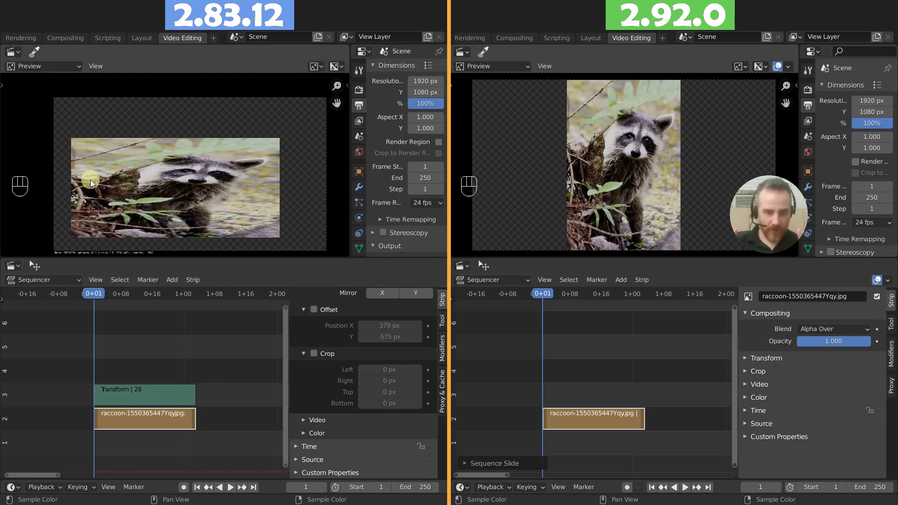
{"action": "left_click", "coordinate": [162, 392]}
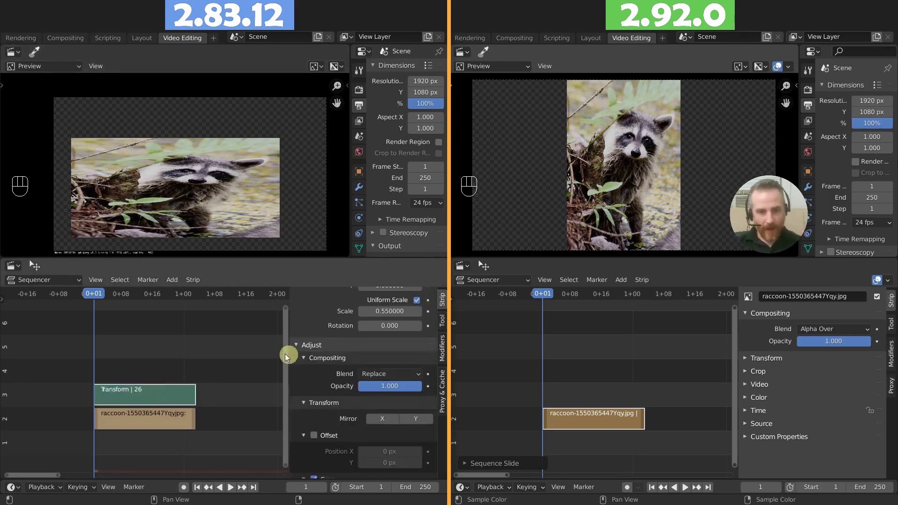
{"action": "left_click", "coordinate": [420, 373]}
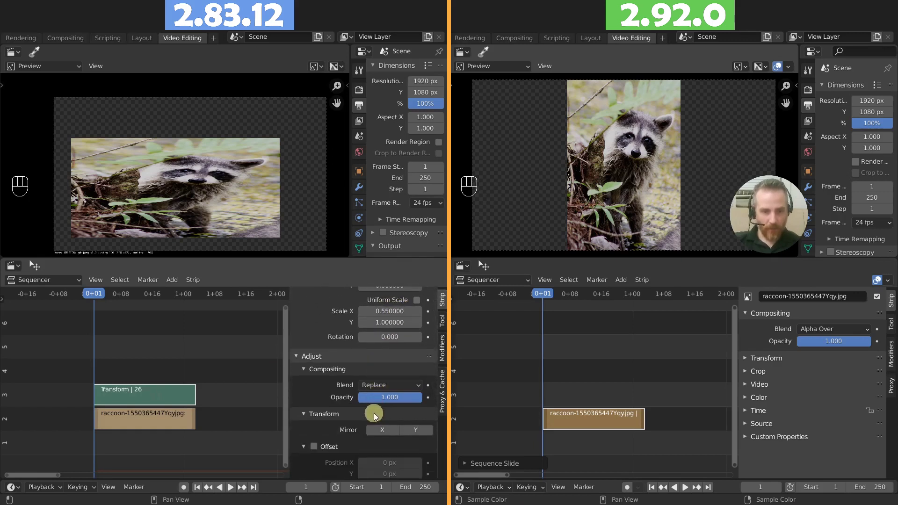
{"action": "left_click", "coordinate": [316, 417]}
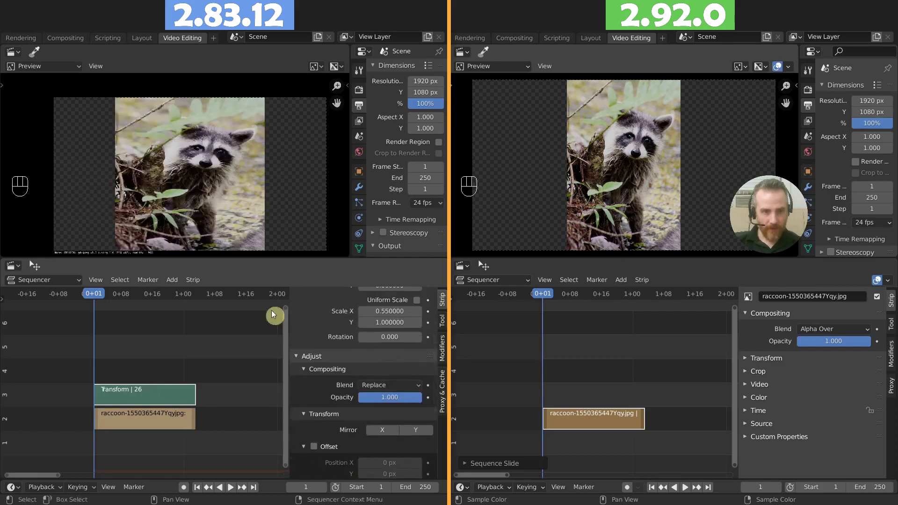
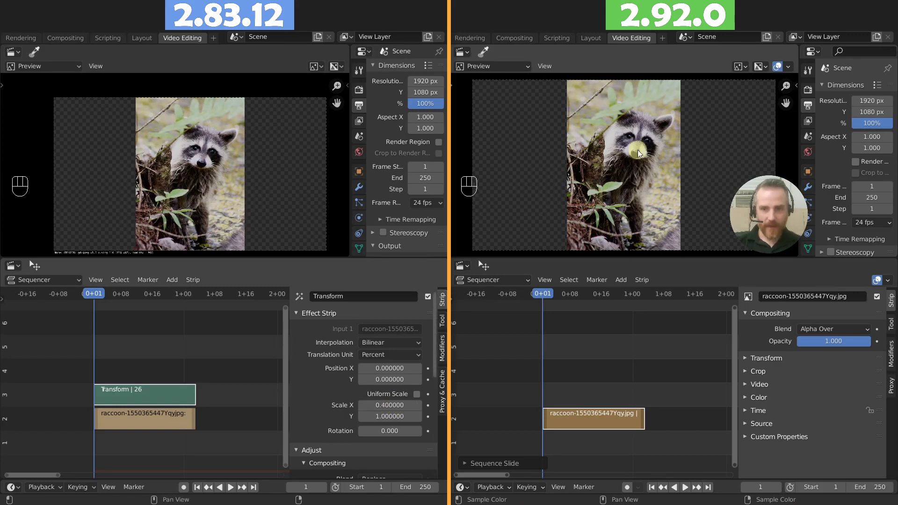
Set the Transform effect's Scale X to 0.388 with Y left at 1.0.
{"action": "left_click", "coordinate": [267, 203]}
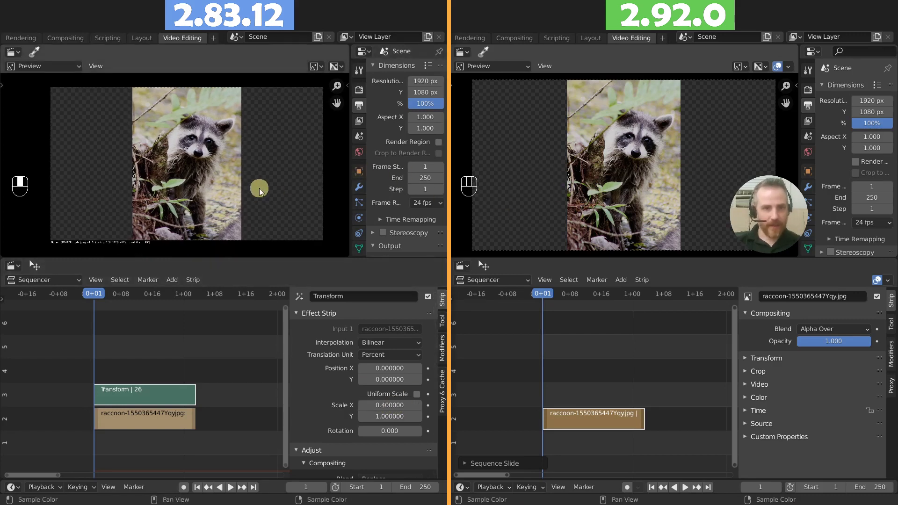
{"action": "left_click_drag", "start_coordinate": [263, 192], "coordinate": [319, 223]}
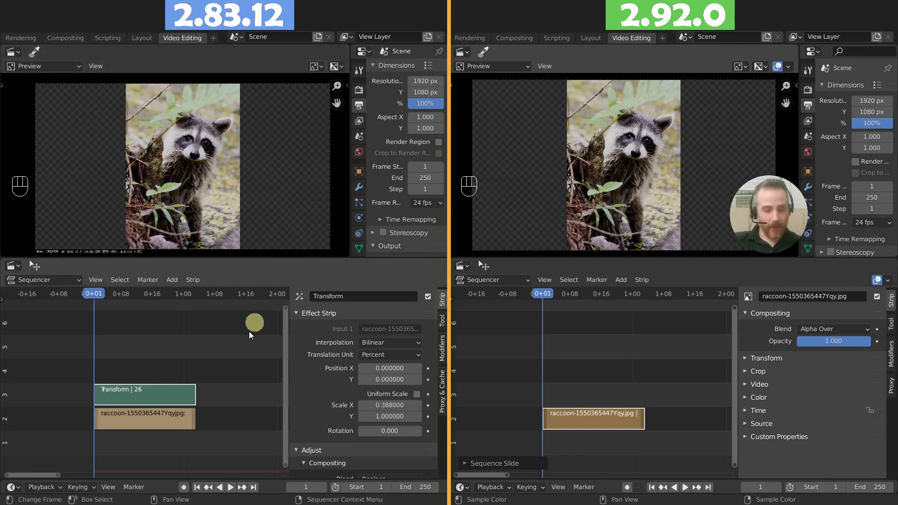
{"action": "left_click", "coordinate": [135, 401]}
{"action": "left_click", "coordinate": [135, 430]}
{"action": "left_click", "coordinate": [140, 390]}
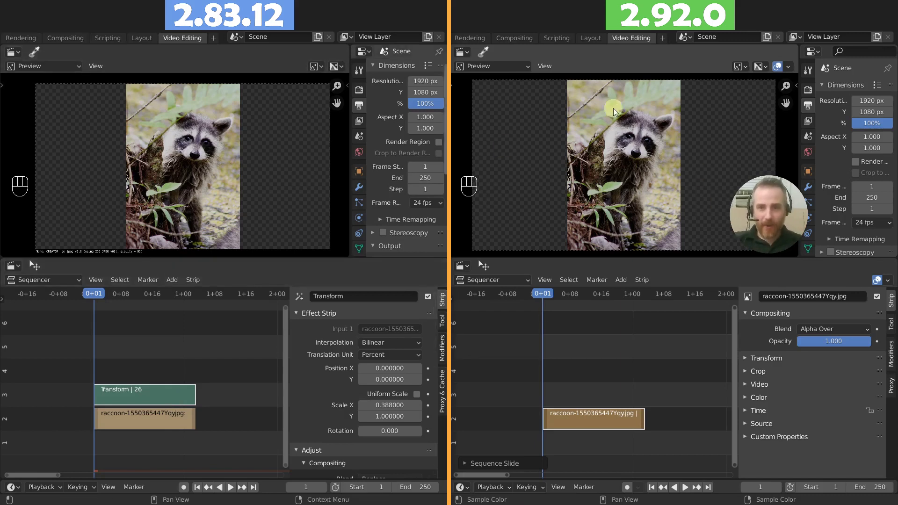
{"action": "left_click", "coordinate": [604, 426]}
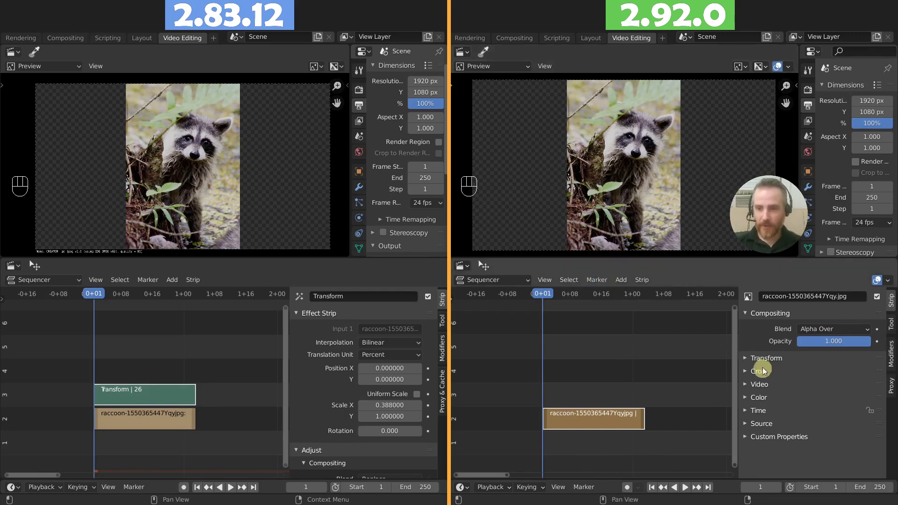
{"action": "left_click", "coordinate": [765, 364]}
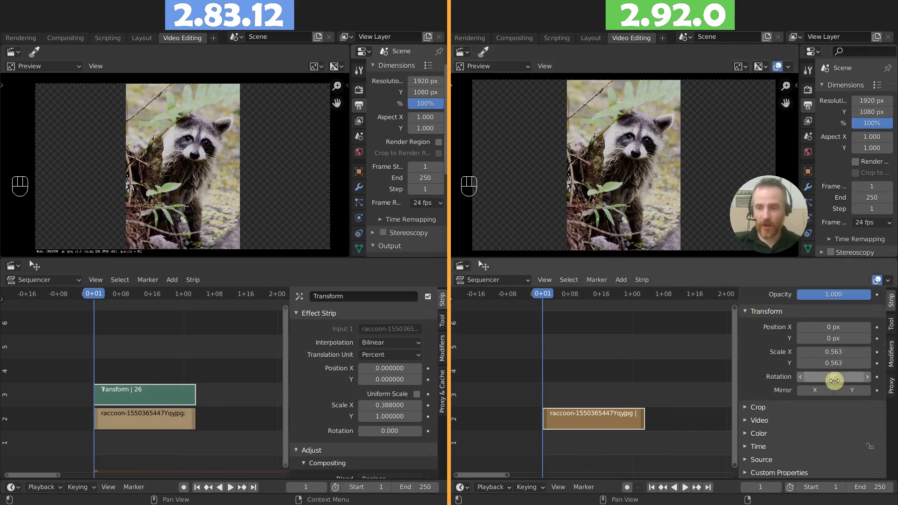
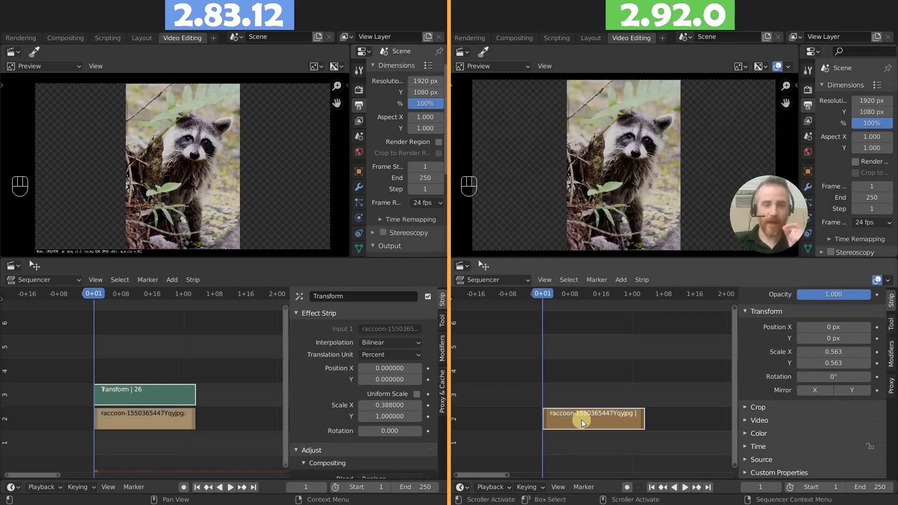
{"action": "left_click", "coordinate": [142, 422]}
{"action": "left_click", "coordinate": [329, 409]}
{"action": "left_click", "coordinate": [329, 409]}
{"action": "left_click_drag", "start_coordinate": [318, 407], "coordinate": [363, 404]}
{"action": "left_click", "coordinate": [138, 399]}
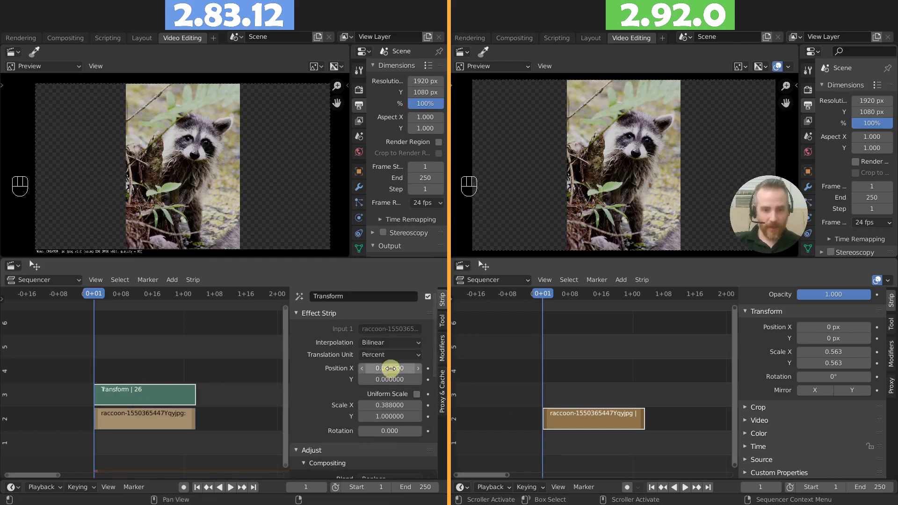
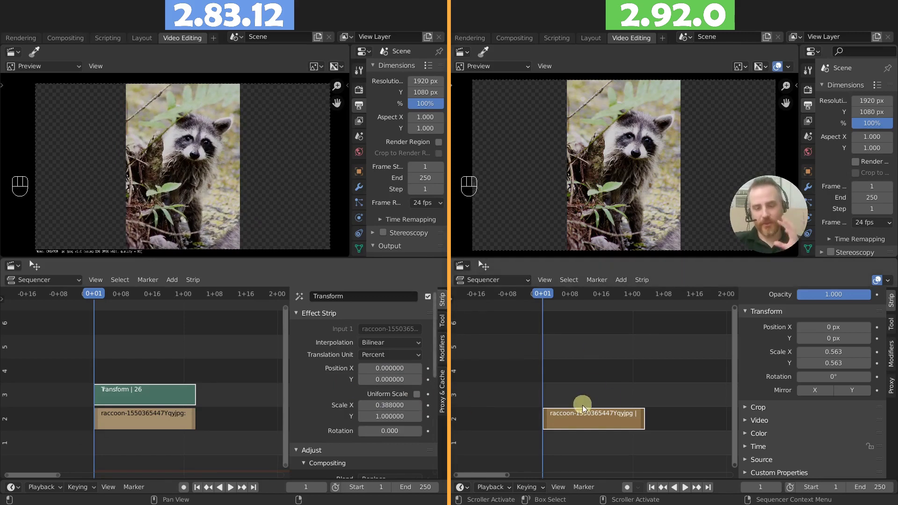
{"action": "left_click", "coordinate": [161, 329]}
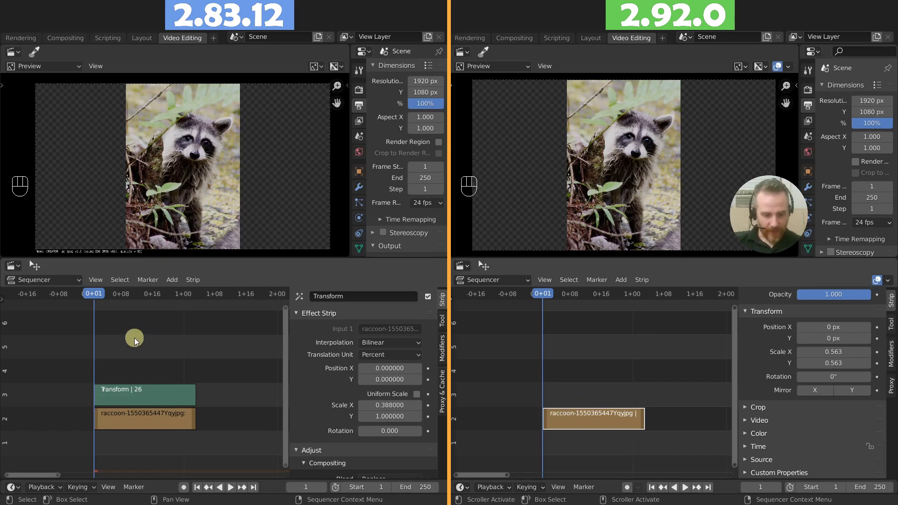
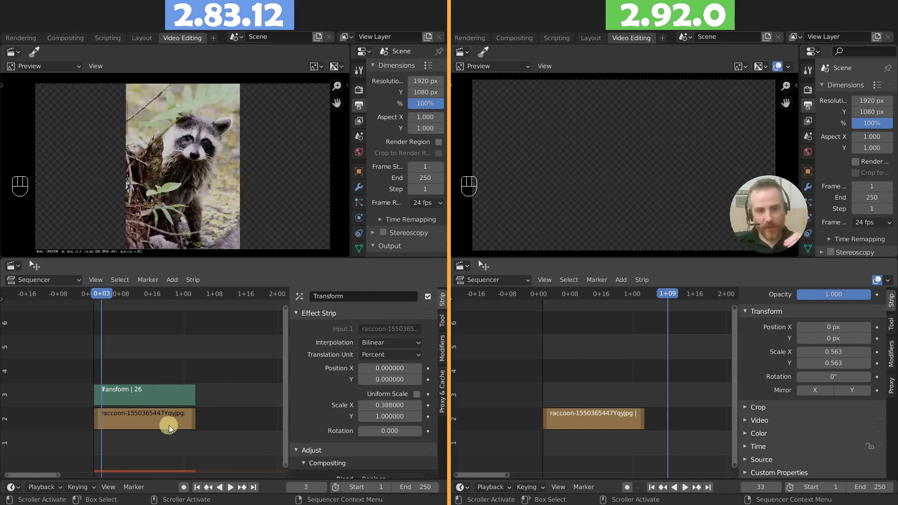
{"action": "left_click", "coordinate": [144, 398]}
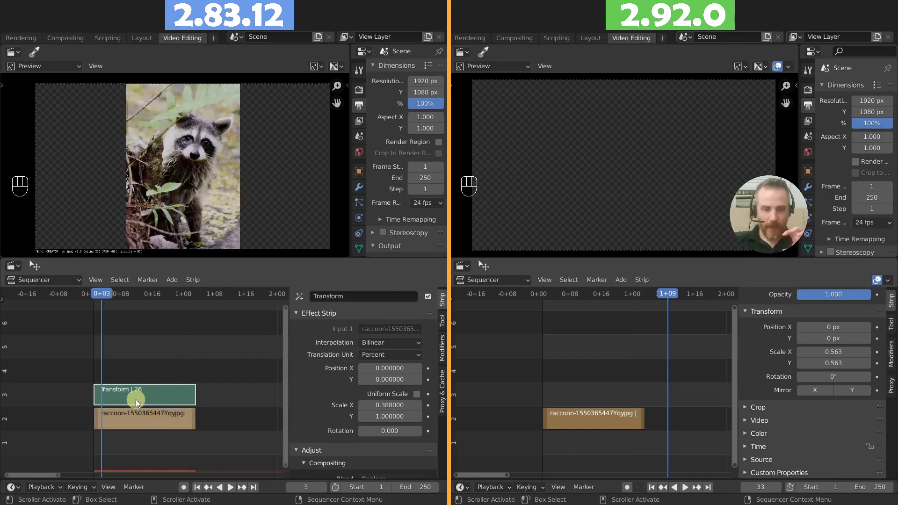
{"action": "left_click_drag", "start_coordinate": [608, 299], "coordinate": [555, 308]}
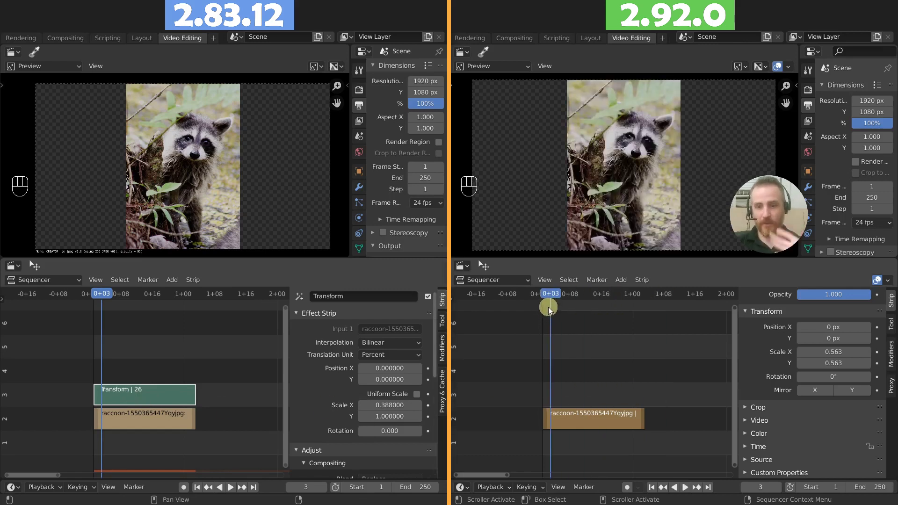
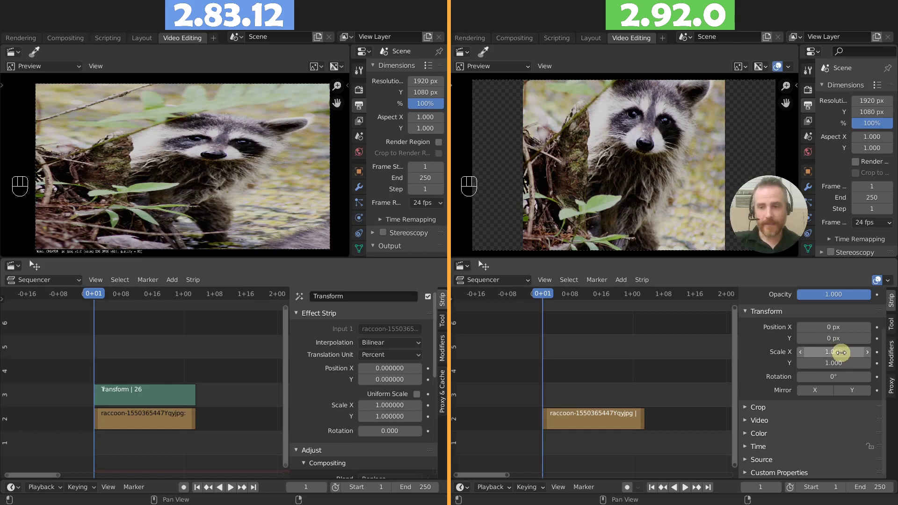
Undo the Scale X change, restoring 0.388 in 2.83 and 0.563 in 2.92.
{"action": "key", "text": "shift+Left"}
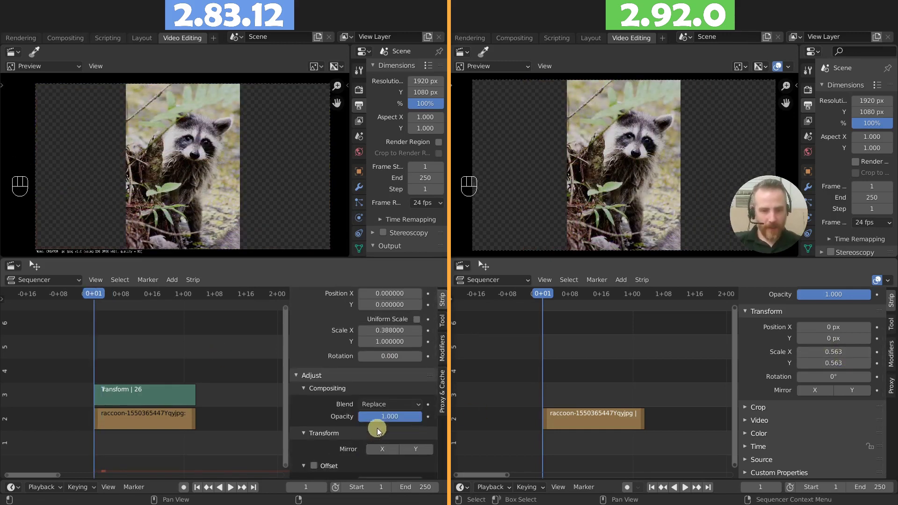
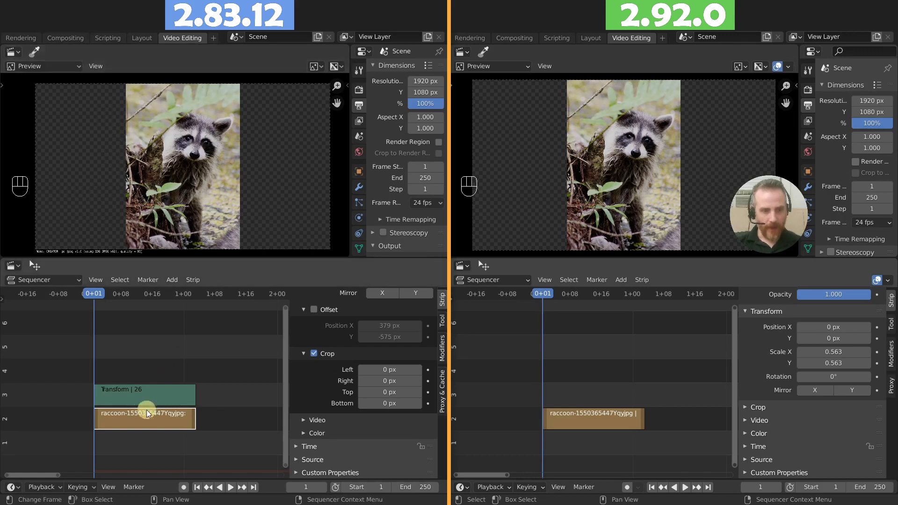
Delete the Transform effect strip in 2.83, leaving only the raccoon strip.
{"action": "left_click", "coordinate": [146, 397]}
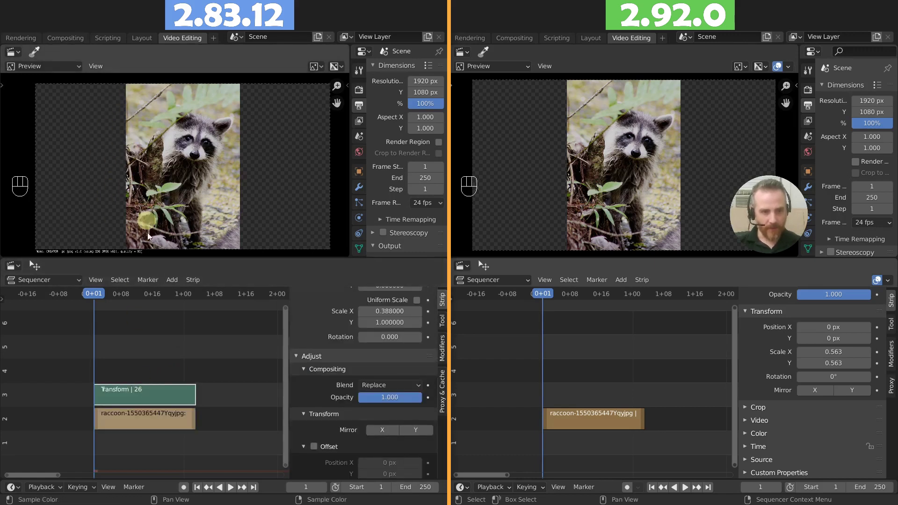
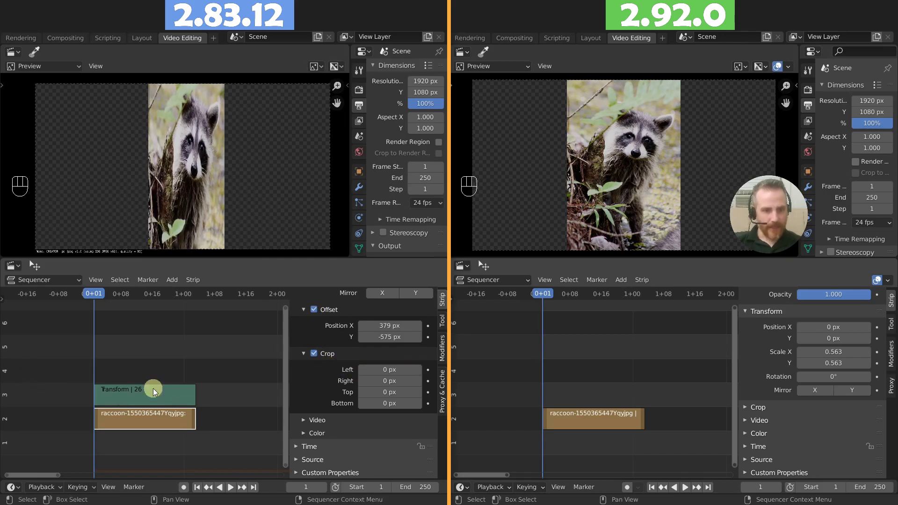
{"action": "key", "text": "x"}
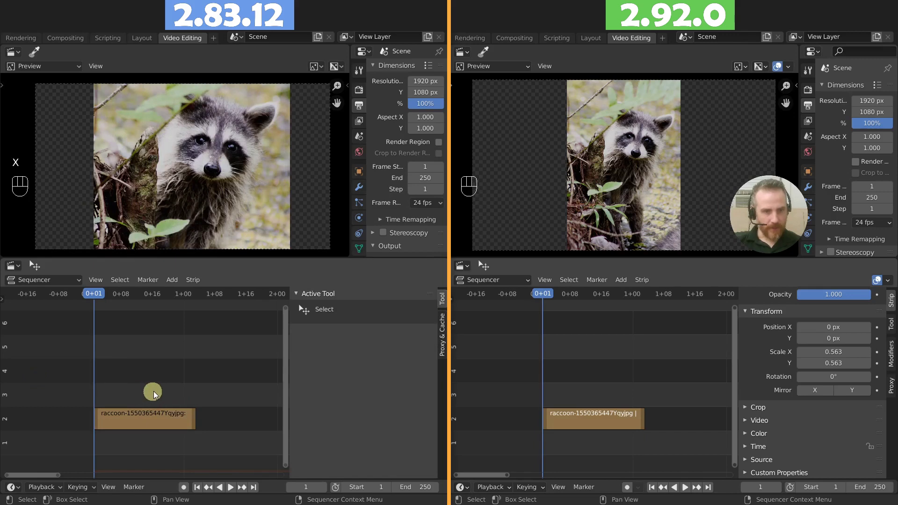
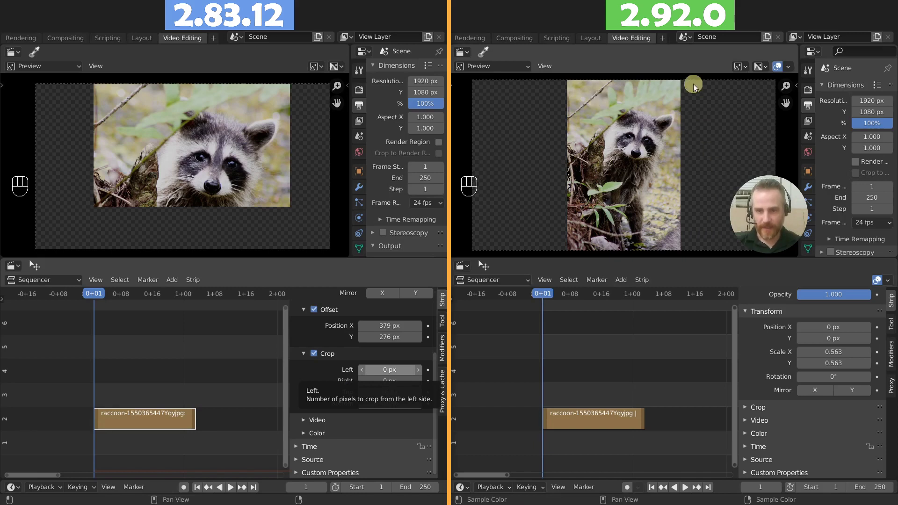
Select the 2.92 raccoon strip and expand its Crop settings.
{"action": "left_click", "coordinate": [607, 424]}
{"action": "left_click", "coordinate": [764, 410]}
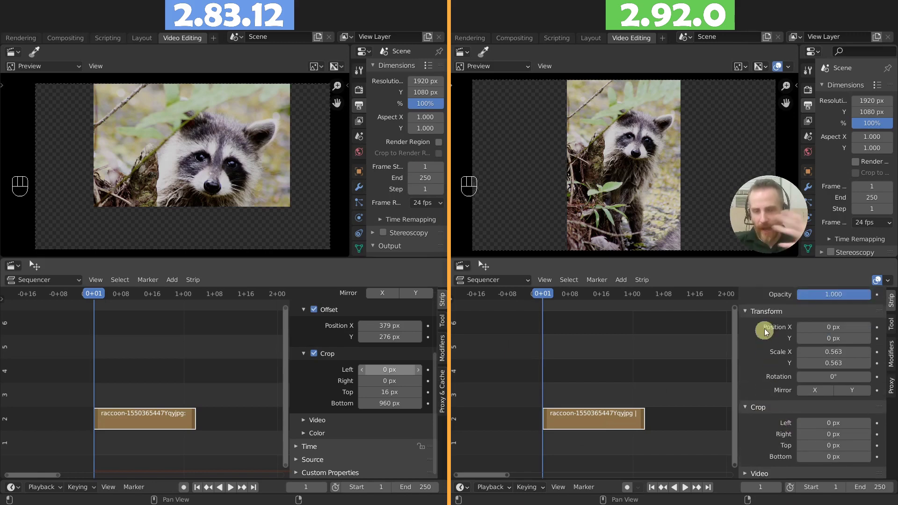
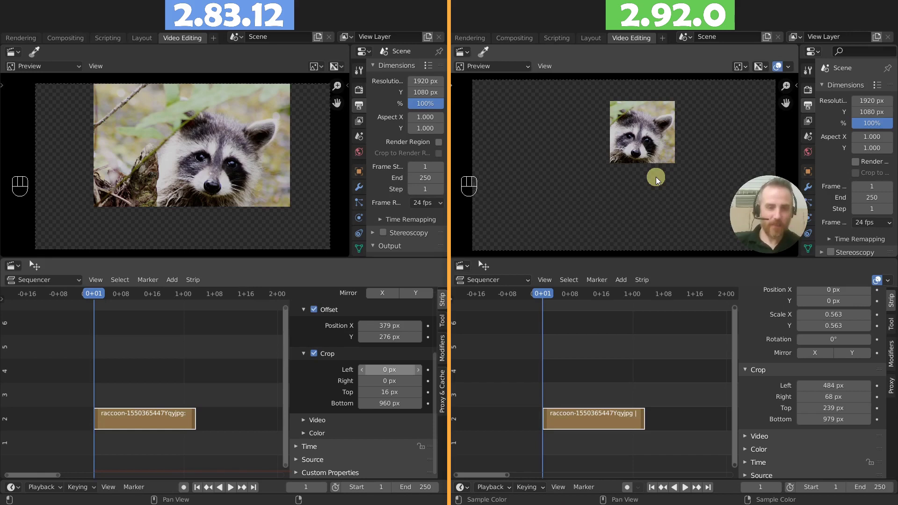
Delete the raccoon strips and add the victoria-harbor-hong-kong.jpg image strip in both versions.
{"action": "left_click", "coordinate": [574, 417]}
{"action": "key", "text": "x"}
{"action": "left_click", "coordinate": [162, 431]}
{"action": "key", "text": "x"}
{"action": "left_click", "coordinate": [139, 420]}
{"action": "key", "text": "x"}
{"action": "left_click", "coordinate": [168, 421]}
{"action": "key", "text": "x"}
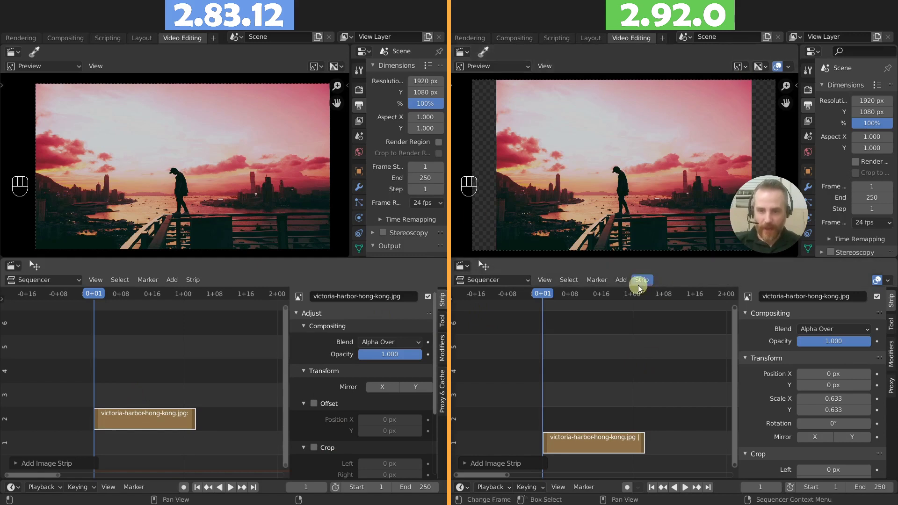
Position the 2.92 harbor strip and snap its end to frame 250, then pick the 2.83 strip's end.
{"action": "key", "text": "g"}
{"action": "key", "text": "y"}
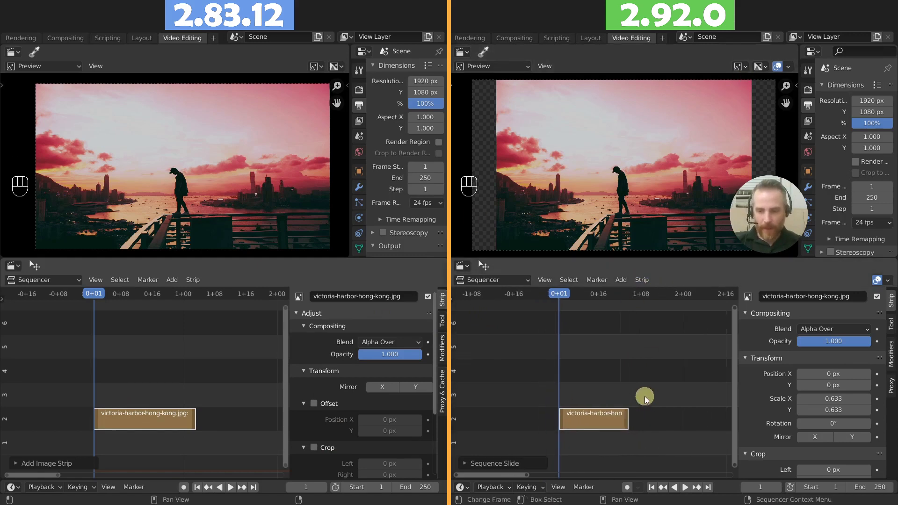
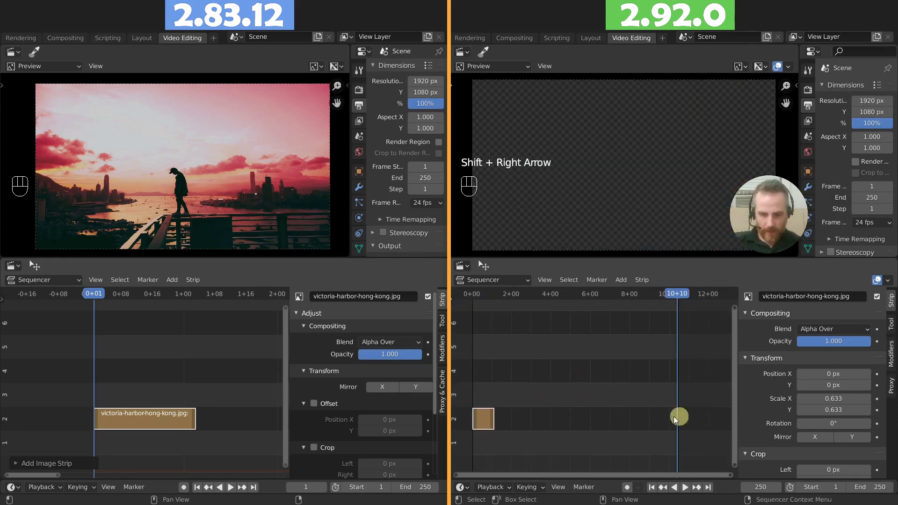
{"action": "left_click", "coordinate": [495, 418]}
{"action": "key", "text": "shift+s"}
{"action": "left_click", "coordinate": [539, 397]}
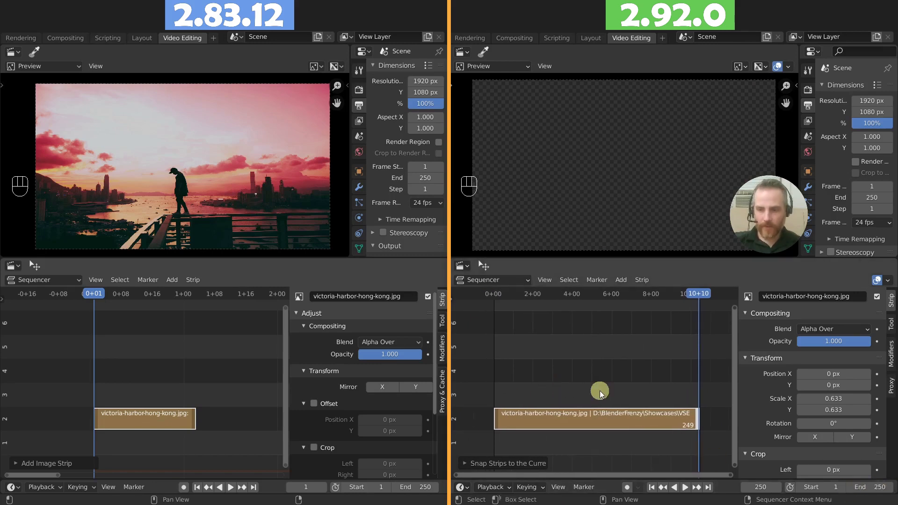
{"action": "left_click", "coordinate": [236, 364]}
{"action": "key", "text": "Home"}
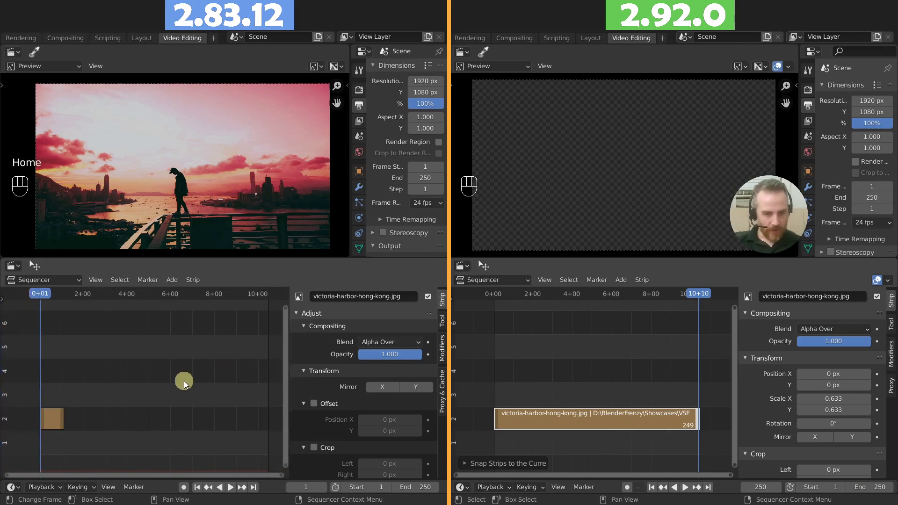
{"action": "left_click", "coordinate": [74, 419]}
Snap the 2.83 harbor strip's end handle to frame 250.
{"action": "key", "text": "shift+Right"}
{"action": "key", "text": "shift+s"}
{"action": "key", "text": "shift+Left"}
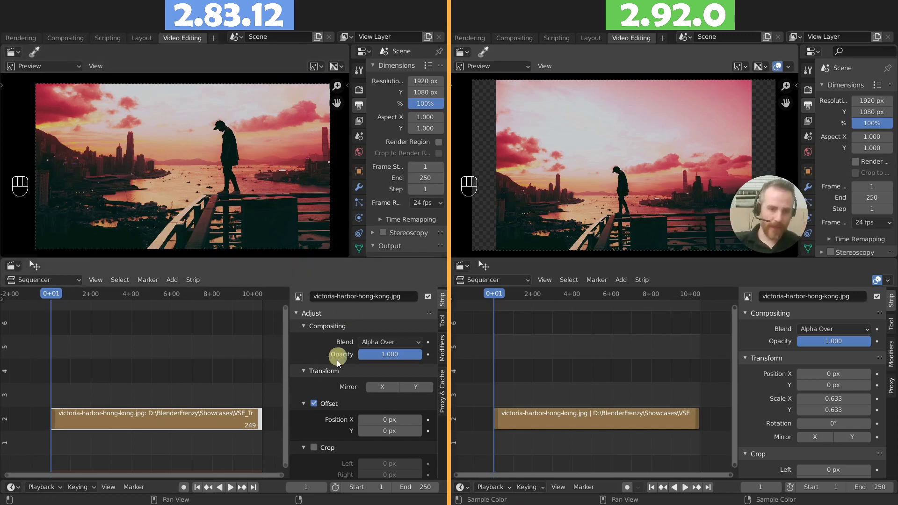
Add a Transform effect over the 2.83 harbor strip with Scale X 0.853.
{"action": "left_click", "coordinate": [319, 405]}
{"action": "key", "text": "shift+a"}
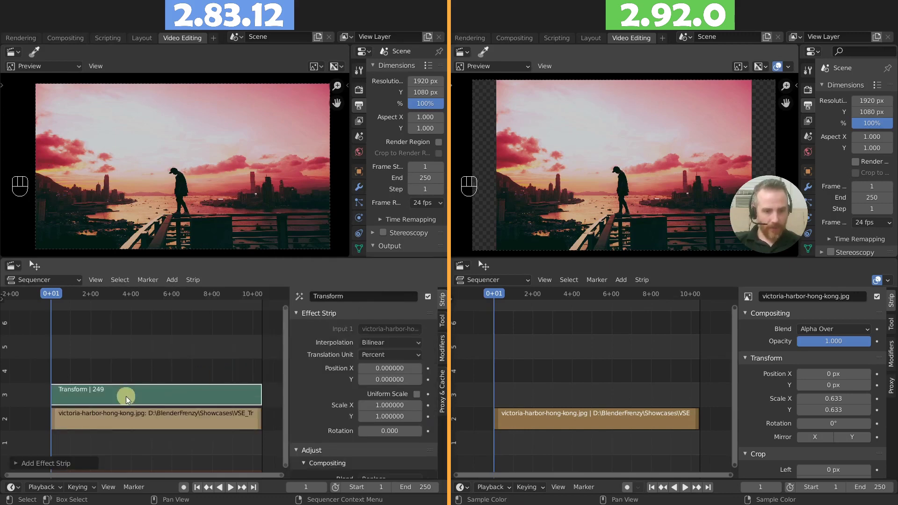
{"action": "left_click", "coordinate": [134, 413]}
{"action": "key", "text": "h"}
{"action": "left_click", "coordinate": [151, 399]}
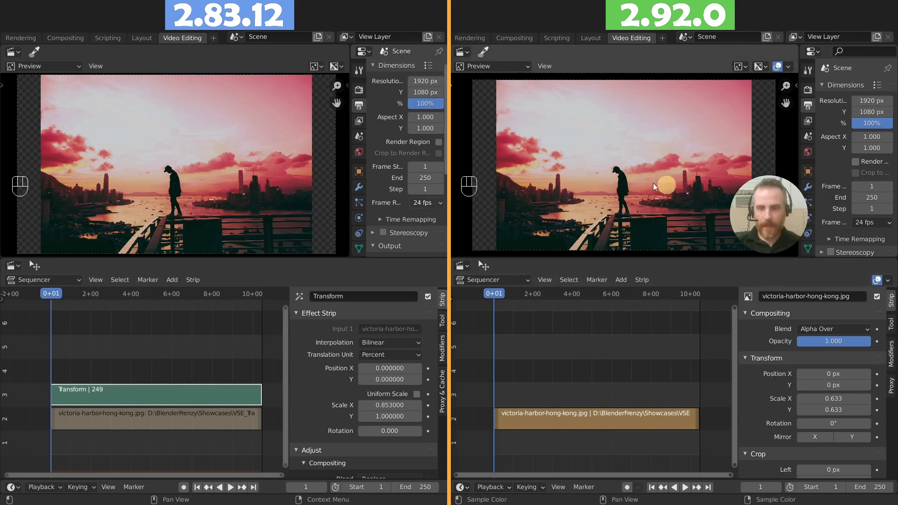
Select the harbor image strip in 2.92 for keyframing.
{"action": "left_click", "coordinate": [603, 418]}
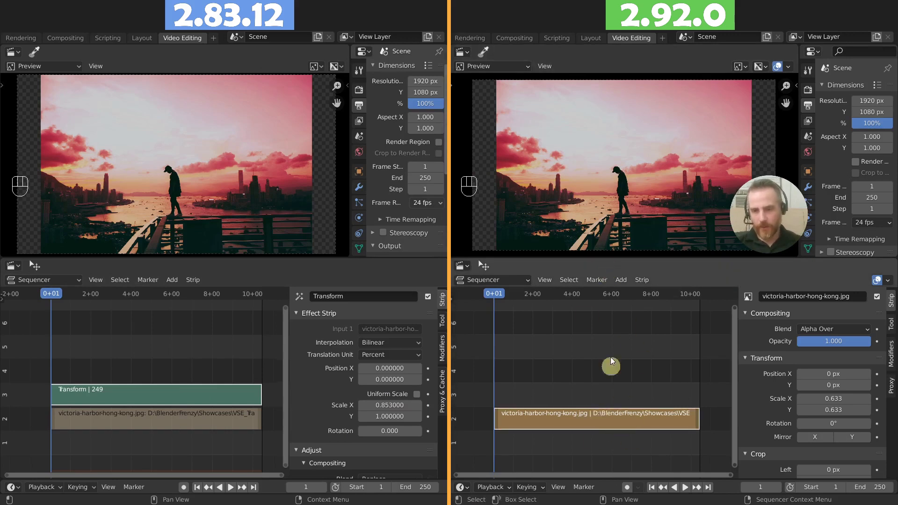
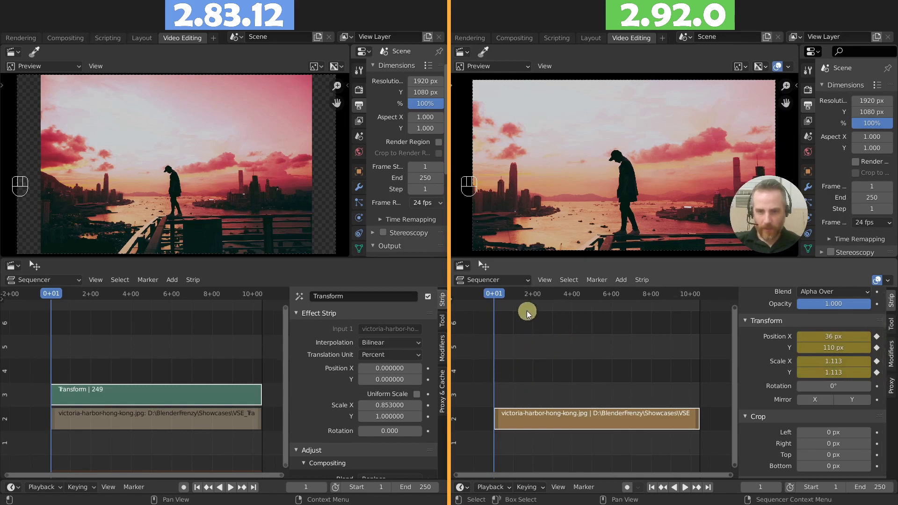
Move the playhead to frame 249, one frame before the end of the strip.
{"action": "key", "text": "shift+Right"}
{"action": "key", "text": "Left"}
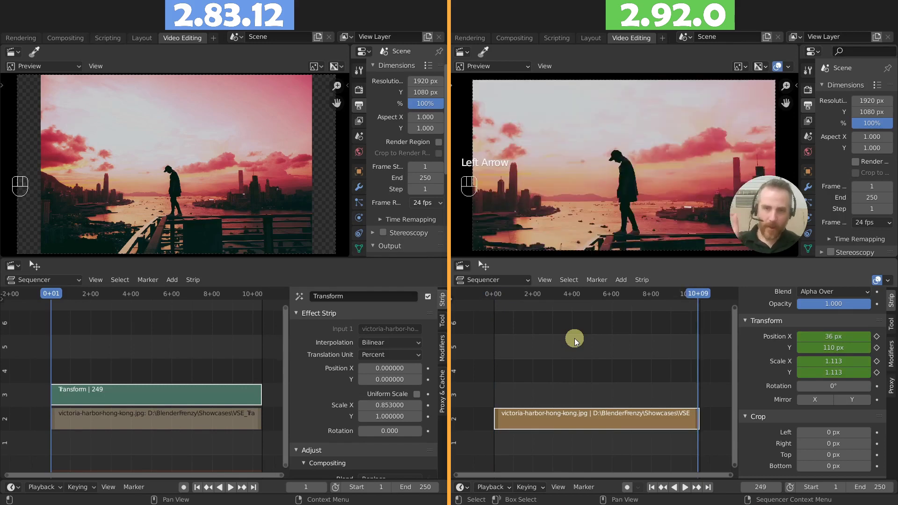
{"action": "key", "text": "Right"}
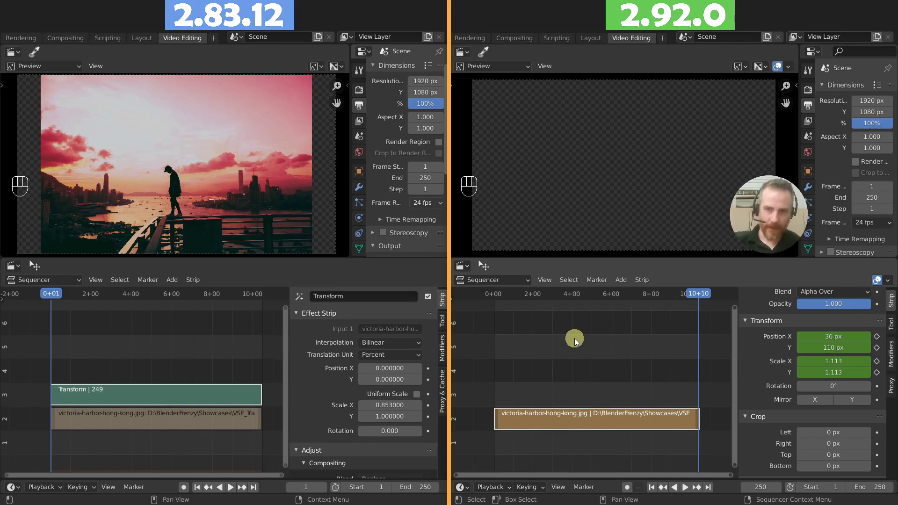
{"action": "key", "text": "Left"}
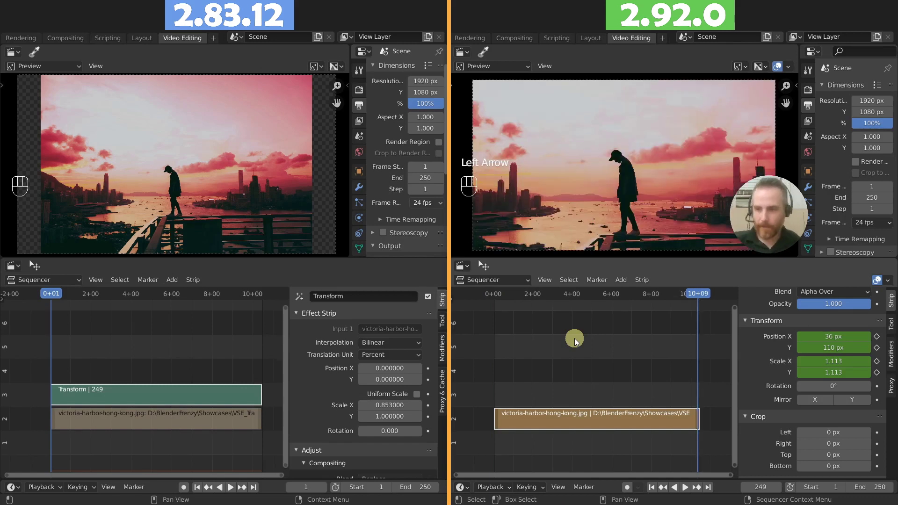
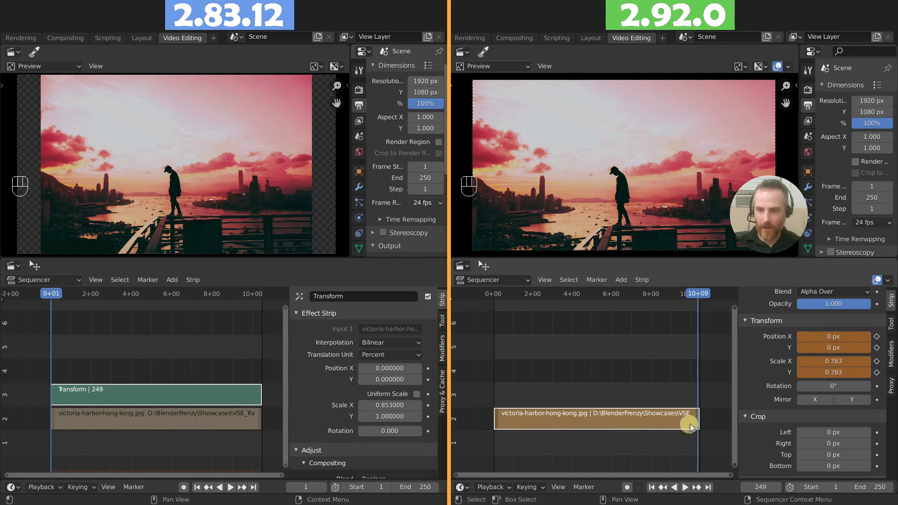
Keyframe position 0 px and scale 0.783 at frame 249, then play the zoom-out from the start.
{"action": "left_click", "coordinate": [879, 340]}
{"action": "left_click", "coordinate": [878, 352]}
{"action": "left_click", "coordinate": [878, 365]}
{"action": "left_click_drag", "start_coordinate": [880, 375], "coordinate": [869, 399]}
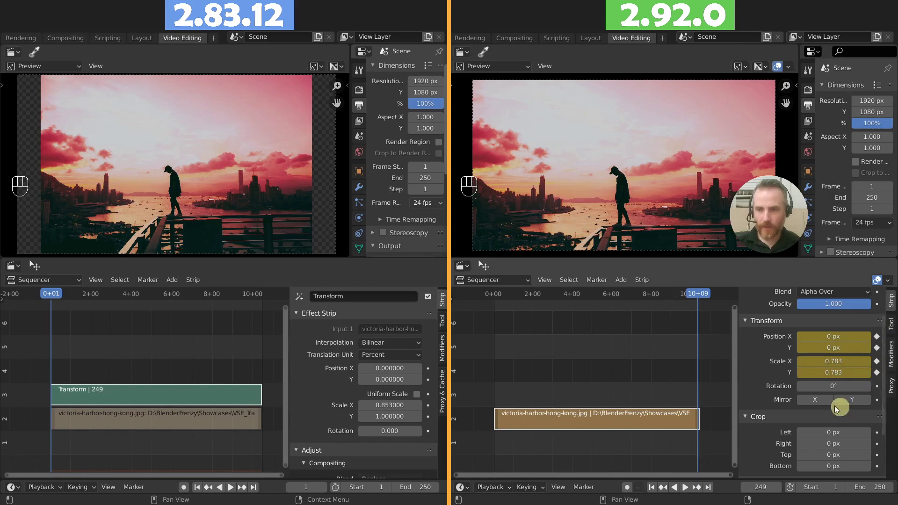
{"action": "key", "text": "shift+Left"}
{"action": "key", "text": "space"}
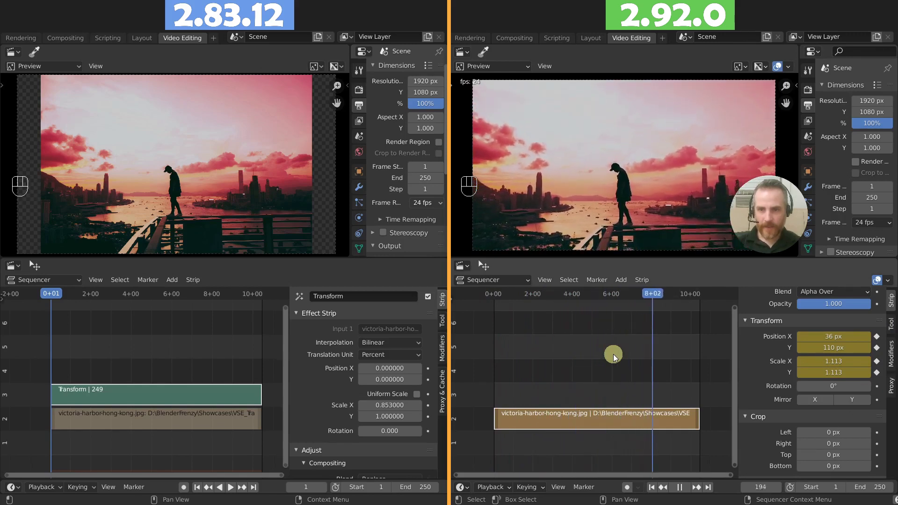
{"action": "key", "text": "space"}
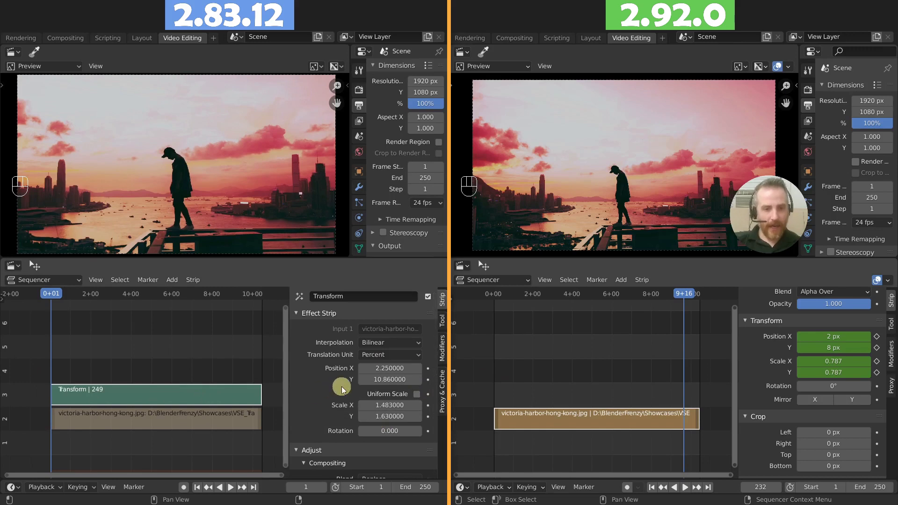
{"action": "key", "text": "ctrl+z"}
{"action": "key", "text": "ctrl+z"}
{"action": "key", "text": "ctrl+z"}
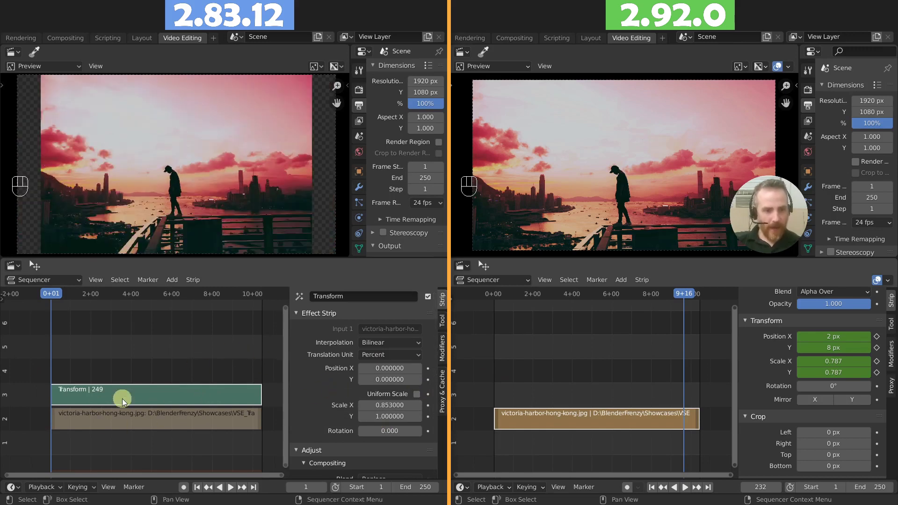
Group the image and Transform strips into a single meta strip (Ctrl+G).
{"action": "left_click", "coordinate": [134, 398]}
{"action": "left_click", "coordinate": [136, 421]}
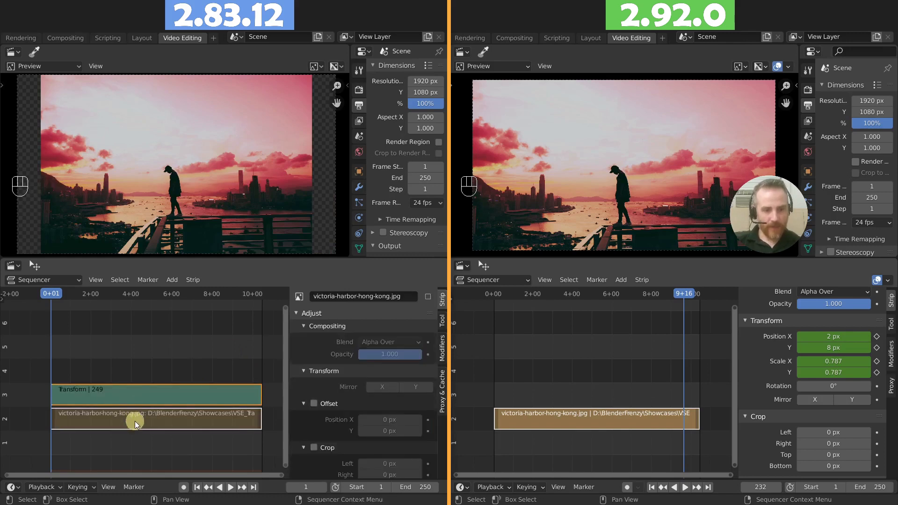
{"action": "key", "text": "ctrl+g"}
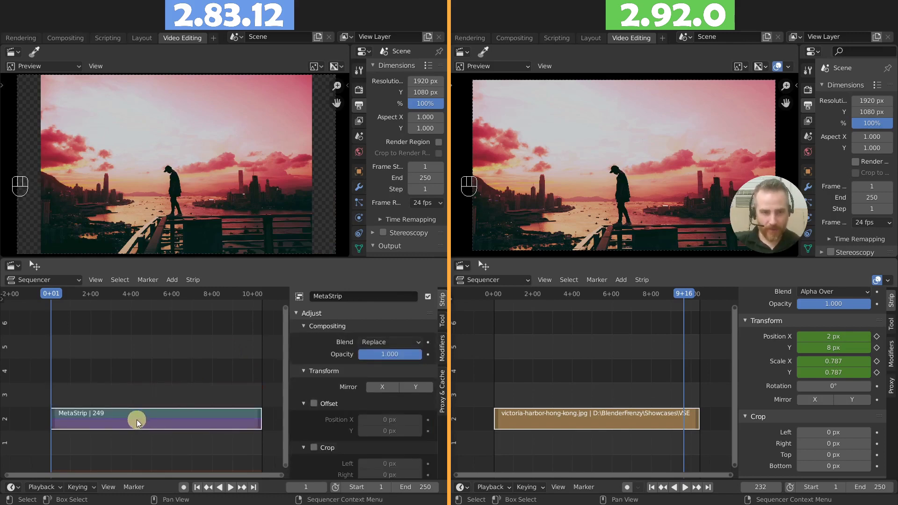
Add a Transform effect over the meta strip with Uniform Scale enabled and adjust its scale.
{"action": "key", "text": "shift+a"}
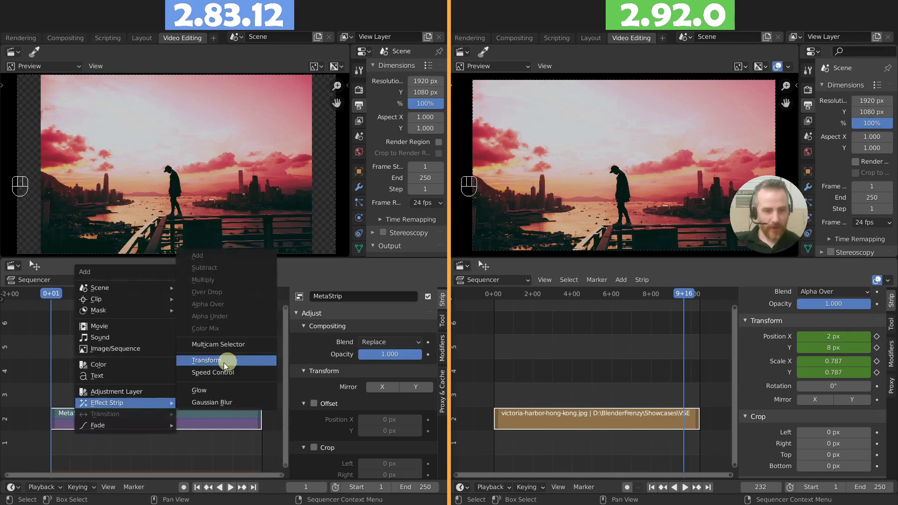
{"action": "left_click", "coordinate": [186, 427]}
{"action": "key", "text": "h"}
{"action": "left_click", "coordinate": [185, 404]}
{"action": "left_click_drag", "start_coordinate": [423, 399], "coordinate": [397, 434]}
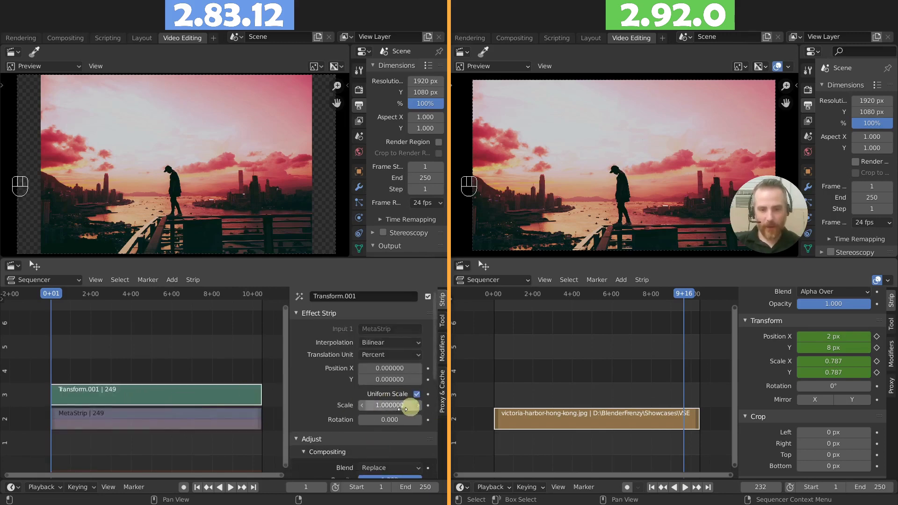
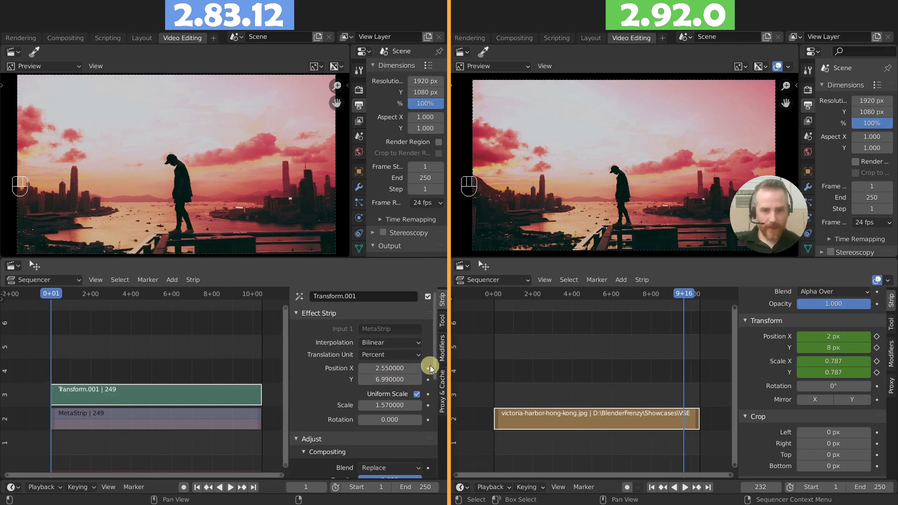
Keyframe the start values: position 2.55/6.99 and uniform scale 1.57, then jump to the last frame.
{"action": "left_click", "coordinate": [432, 372]}
{"action": "left_click", "coordinate": [435, 383]}
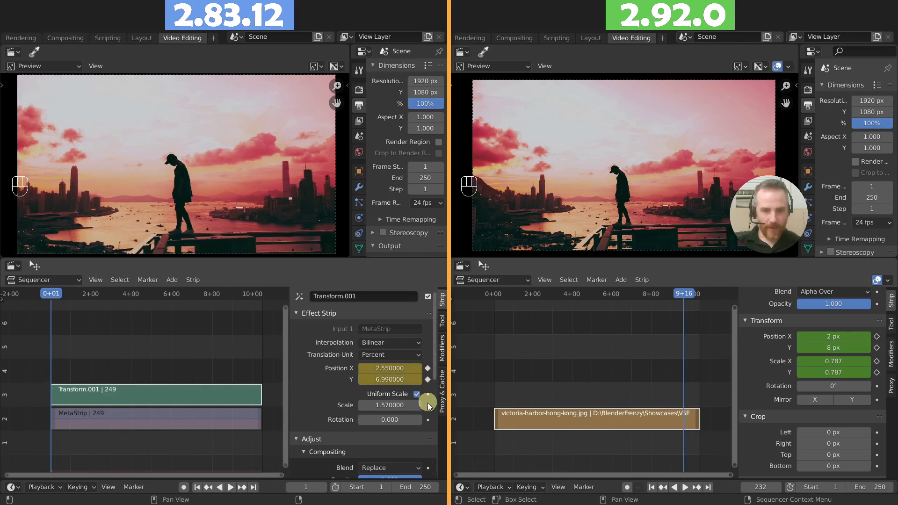
{"action": "left_click", "coordinate": [431, 407]}
{"action": "key", "text": "shift+Right"}
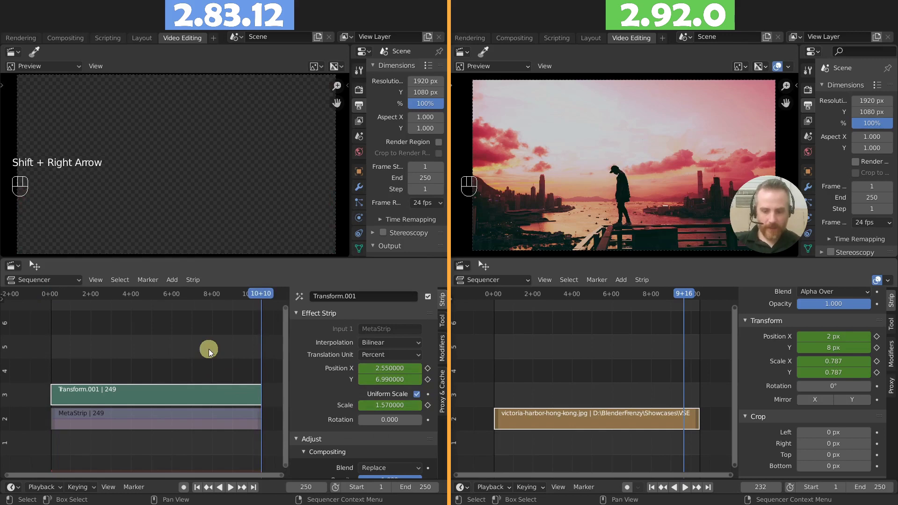